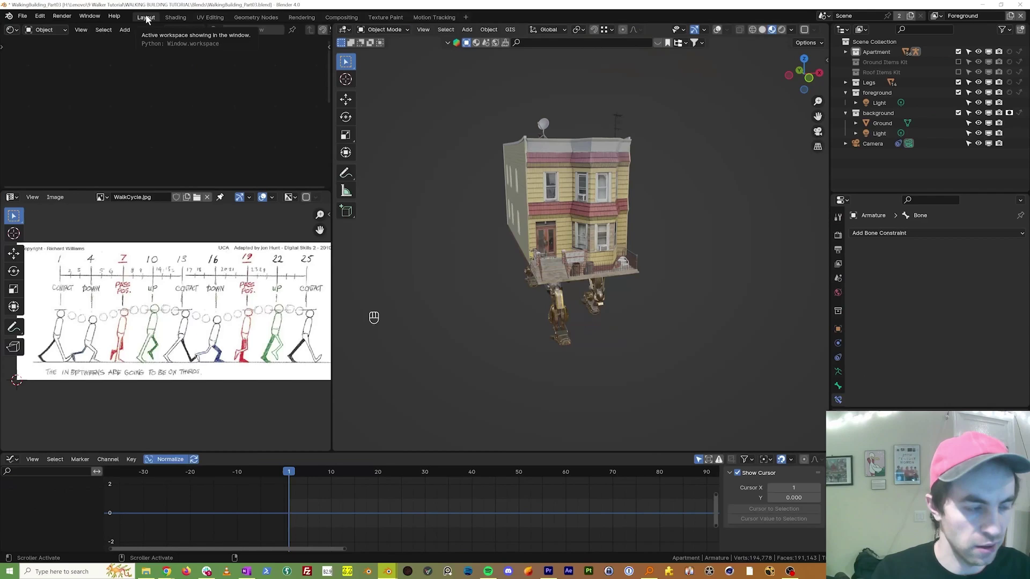
Scrub the animation forward through later frames while orbiting the scene
{"action": "middle_click", "coordinate": [527, 222]}
{"action": "middle_click", "coordinate": [722, 32]}
{"action": "left_click_drag", "start_coordinate": [728, 31], "coordinate": [701, 269]}
{"action": "left_click_drag", "start_coordinate": [617, 260], "coordinate": [539, 240]}
{"action": "left_click_drag", "start_coordinate": [485, 239], "coordinate": [516, 251]}
{"action": "left_click_drag", "start_coordinate": [641, 245], "coordinate": [658, 259]}
{"action": "left_click_drag", "start_coordinate": [457, 381], "coordinate": [482, 282]}
{"action": "left_click_drag", "start_coordinate": [442, 307], "coordinate": [300, 476]}
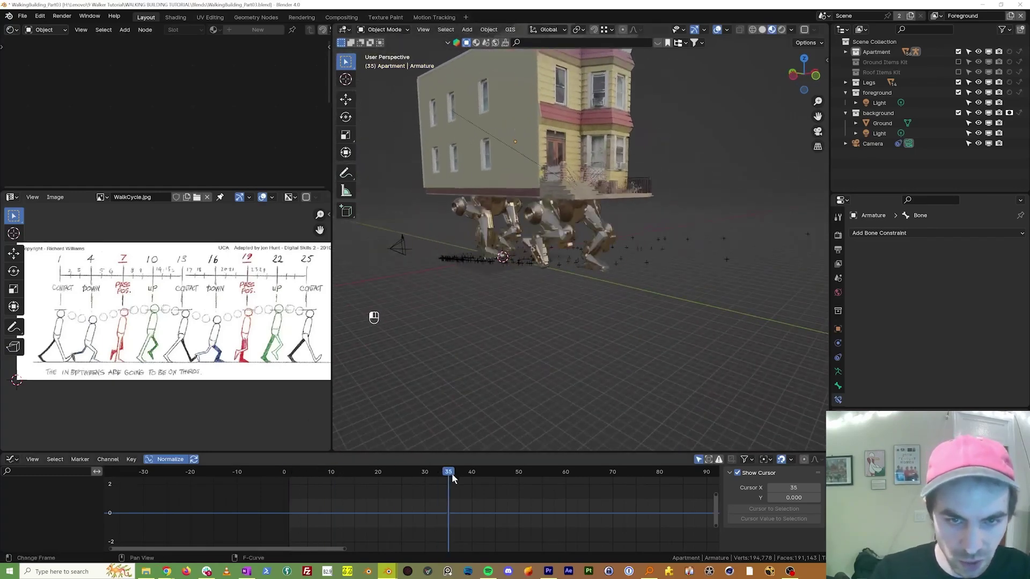
Land the playhead on frame 47 and orbit the view toward the building
{"action": "left_click_drag", "start_coordinate": [547, 343], "coordinate": [519, 383]}
{"action": "middle_click", "coordinate": [529, 377]}
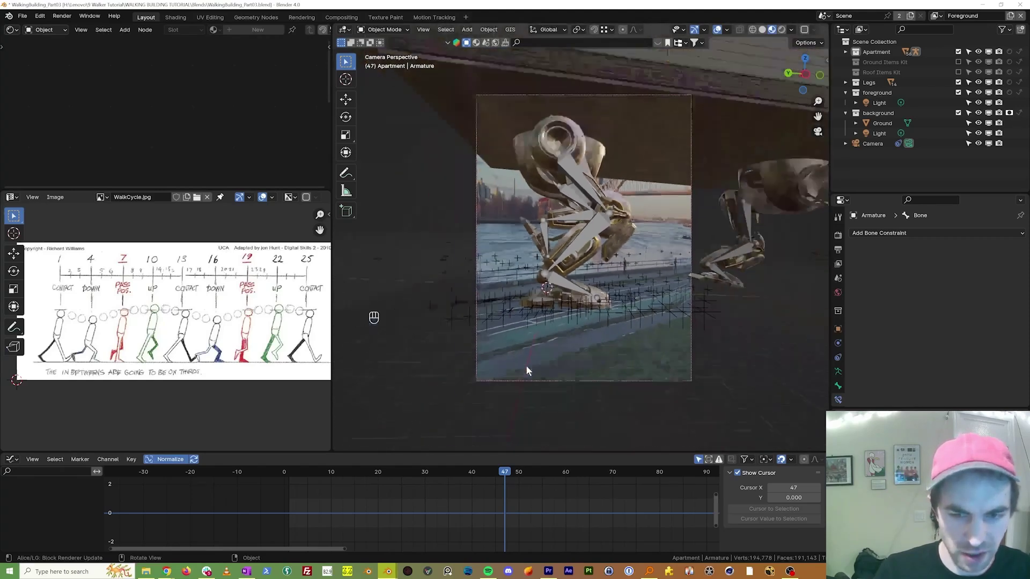
{"action": "middle_click", "coordinate": [531, 364]}
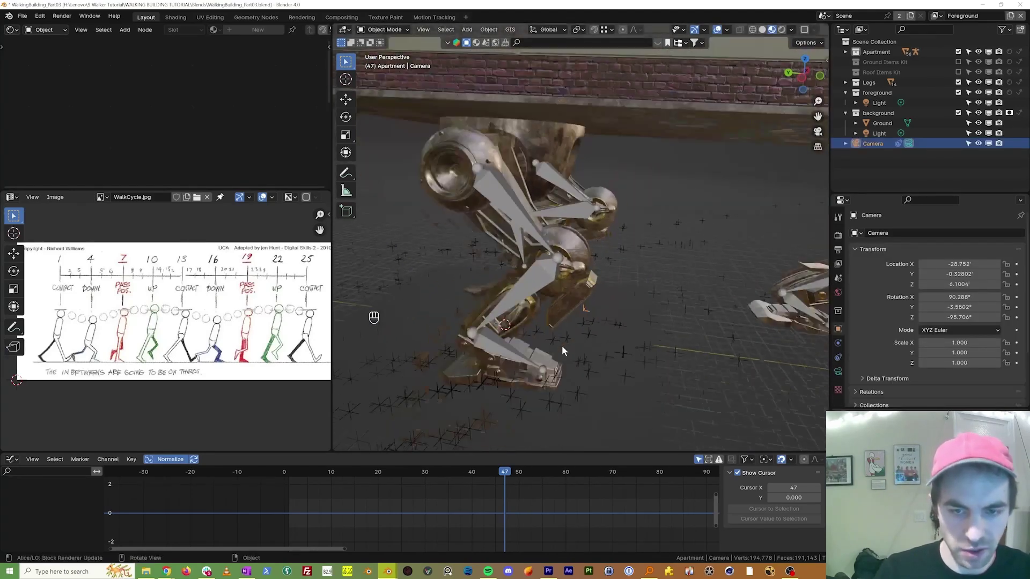
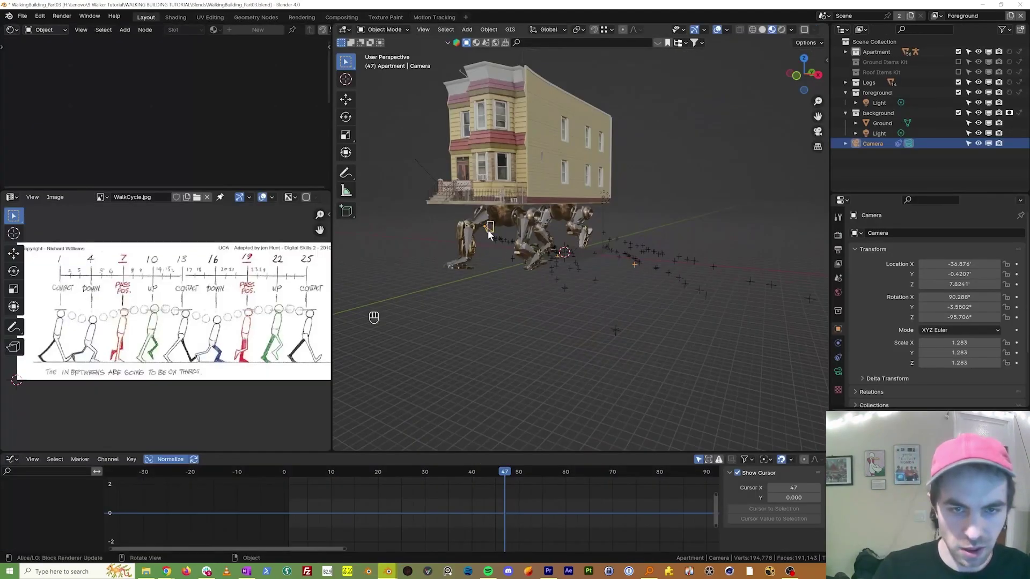
From top view, move the camera to the far side and rotate it 180° on Z, checking through camera view
{"action": "key", "text": "KP_7"}
{"action": "key", "text": "g"}
{"action": "key", "text": "r"}
{"action": "key", "text": "KP_0"}
{"action": "key", "text": "KP_0"}
{"action": "key", "text": "KP_7"}
{"action": "key", "text": "r"}
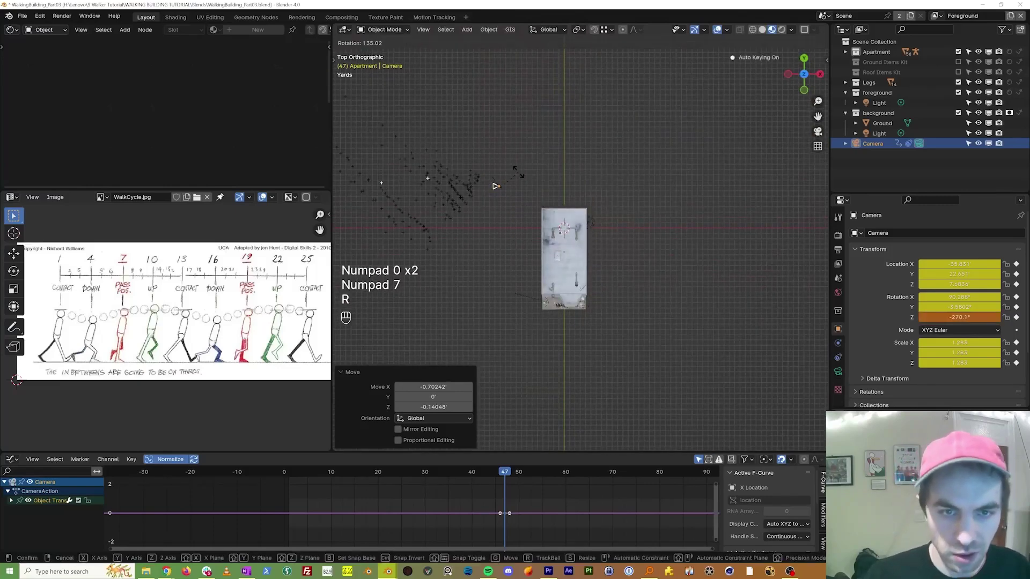
{"action": "key", "text": "g"}
{"action": "key", "text": "ctrl+z"}
{"action": "key", "text": "Delete"}
Switch the bottom editor to a Timeline and play and scrub through the walk shot
{"action": "left_click", "coordinate": [872, 467]}
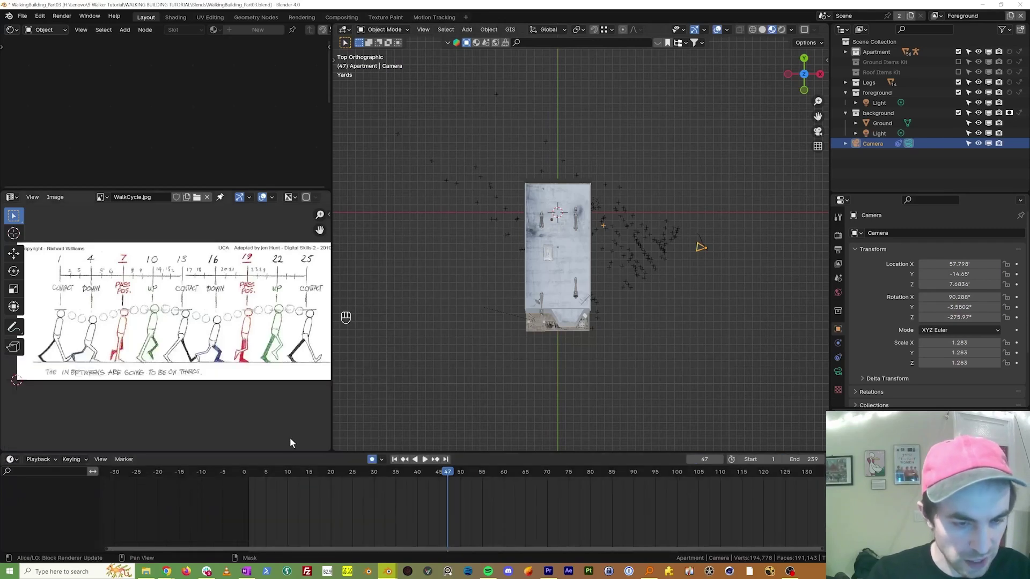
{"action": "key", "text": "shift+Left"}
{"action": "key", "text": "Right"}
{"action": "left_click_drag", "start_coordinate": [261, 477], "coordinate": [430, 393]}
{"action": "key", "text": "shift+Left"}
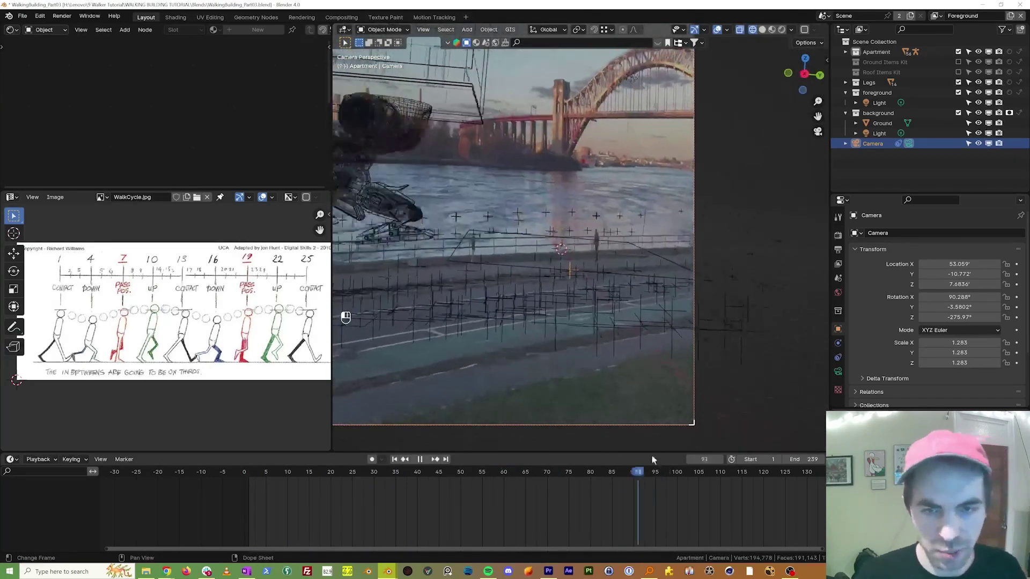
{"action": "left_click_drag", "start_coordinate": [872, 275], "coordinate": [838, 249]}
{"action": "middle_click", "coordinate": [932, 253]}
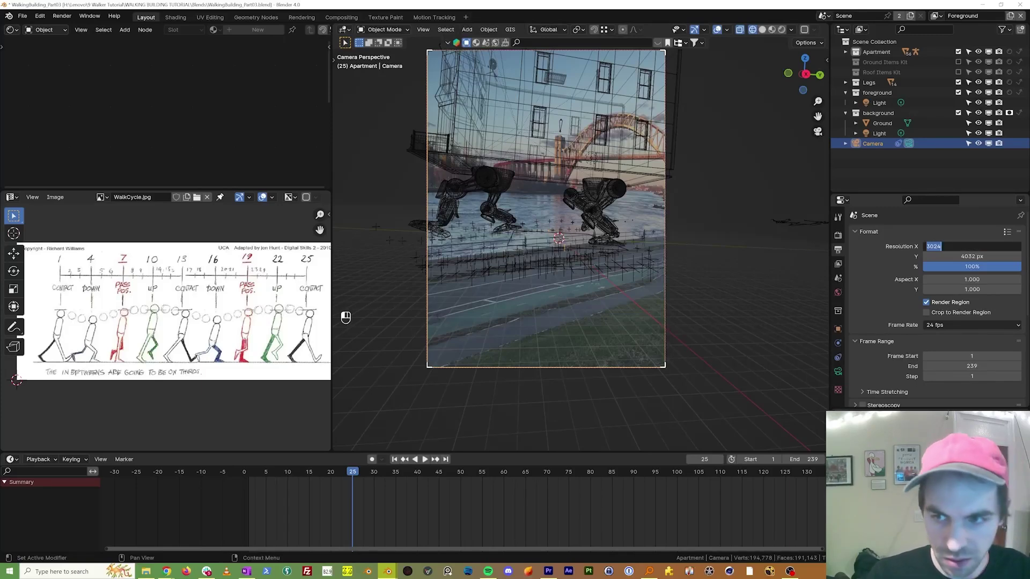
Review the 1920×1080, 24 fps output settings while replaying the shot from frame 1 through the camera
{"action": "key", "text": "KP_0"}
{"action": "middle_click", "coordinate": [874, 221]}
{"action": "middle_click", "coordinate": [526, 214]}
{"action": "key", "text": "shift+Left"}
{"action": "key", "text": "space"}
{"action": "key", "text": "space"}
{"action": "key", "text": "shift+Left"}
{"action": "key", "text": "space"}
{"action": "key", "text": "space"}
{"action": "left_click_drag", "start_coordinate": [511, 356], "coordinate": [557, 371]}
{"action": "middle_click", "coordinate": [579, 374]}
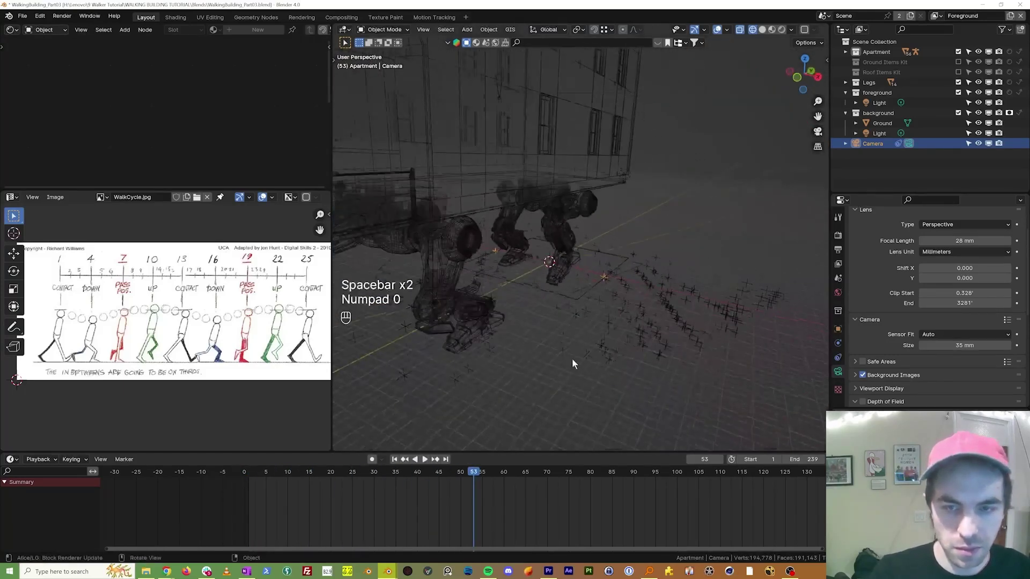
Look through the camera against the footage and scrub back to an early frame
{"action": "key", "text": "KP_0"}
{"action": "key", "text": "KP_7"}
{"action": "key", "text": "KP_0"}
{"action": "left_click_drag", "start_coordinate": [410, 333], "coordinate": [575, 332]}
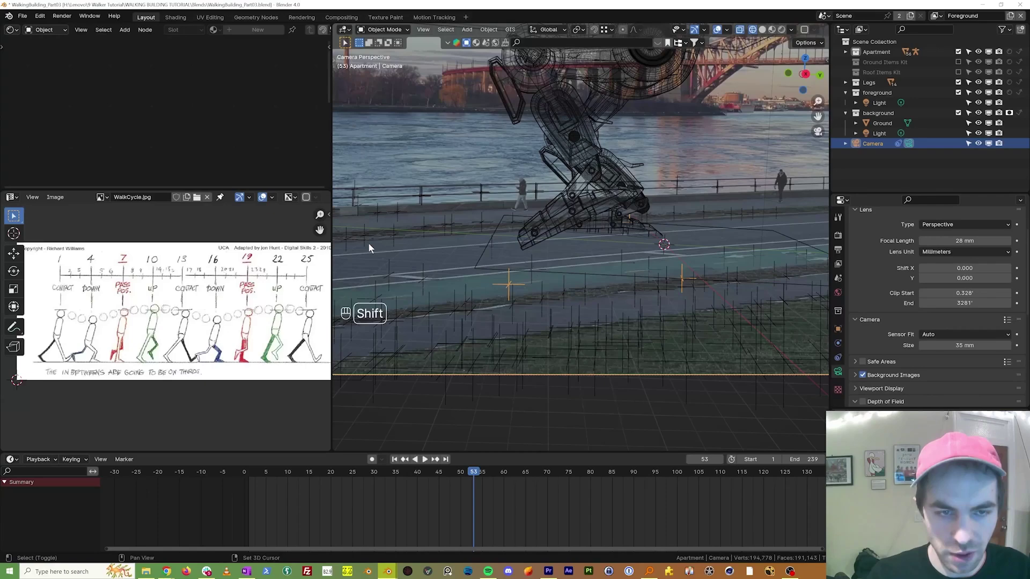
{"action": "middle_click", "coordinate": [430, 280]}
{"action": "left_click_drag", "start_coordinate": [282, 476], "coordinate": [450, 263]}
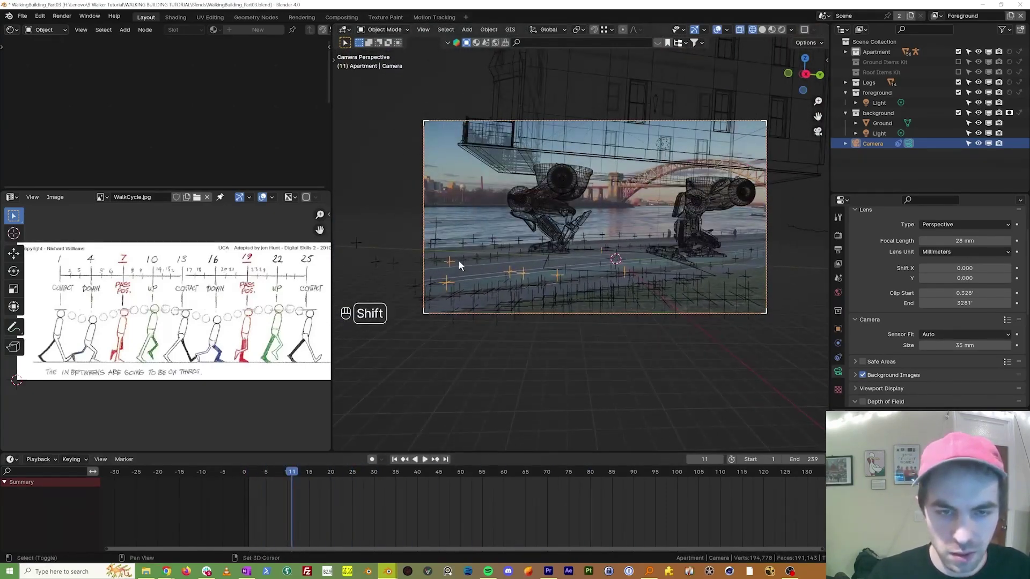
Check the camera framing again, scrub forward to frame 86, then view the scene from straight above
{"action": "key", "text": "KP_7"}
{"action": "key", "text": "KP_0"}
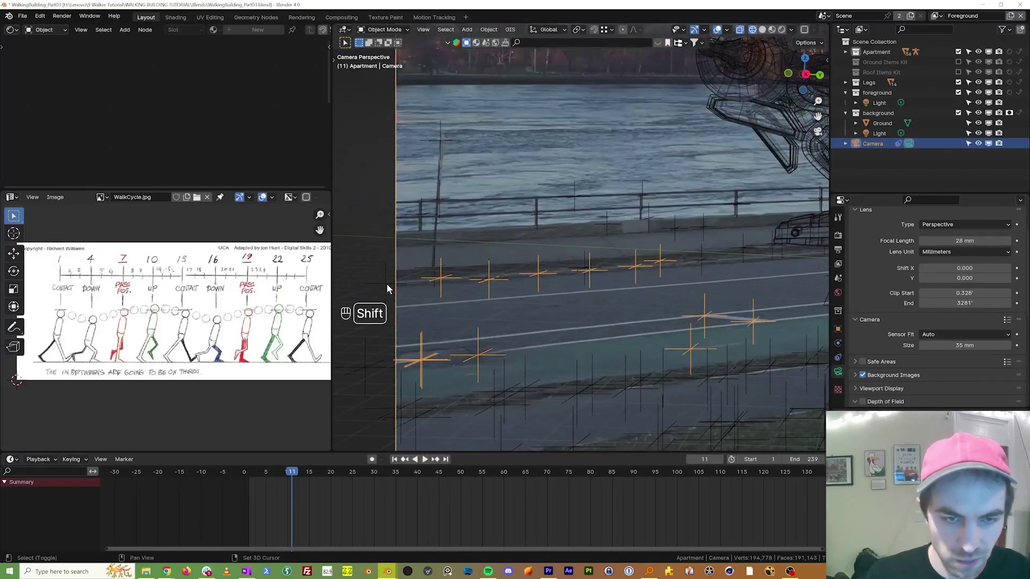
{"action": "left_click", "coordinate": [390, 289]}
{"action": "left_click_drag", "start_coordinate": [628, 339], "coordinate": [551, 335]}
{"action": "left_click_drag", "start_coordinate": [497, 324], "coordinate": [507, 322]}
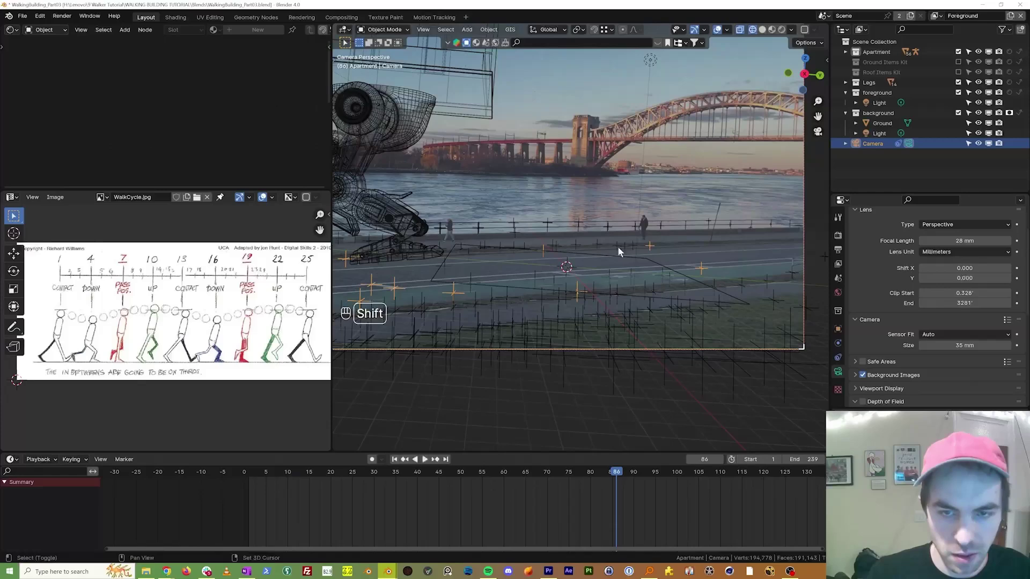
{"action": "key", "text": "KP_7"}
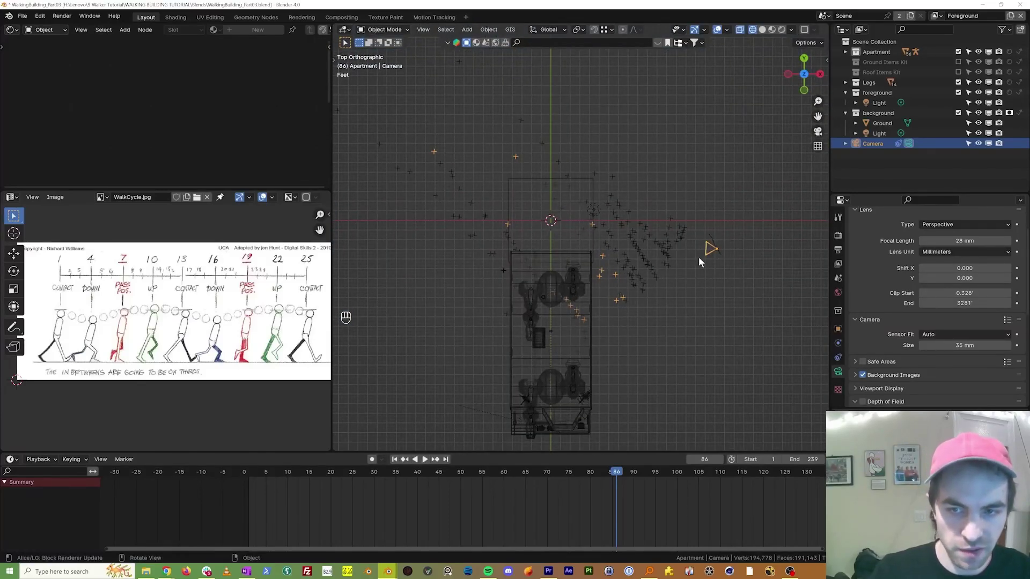
Shift the camera along the street and rotate it about 6.43° around the Z axis
{"action": "key", "text": "g"}
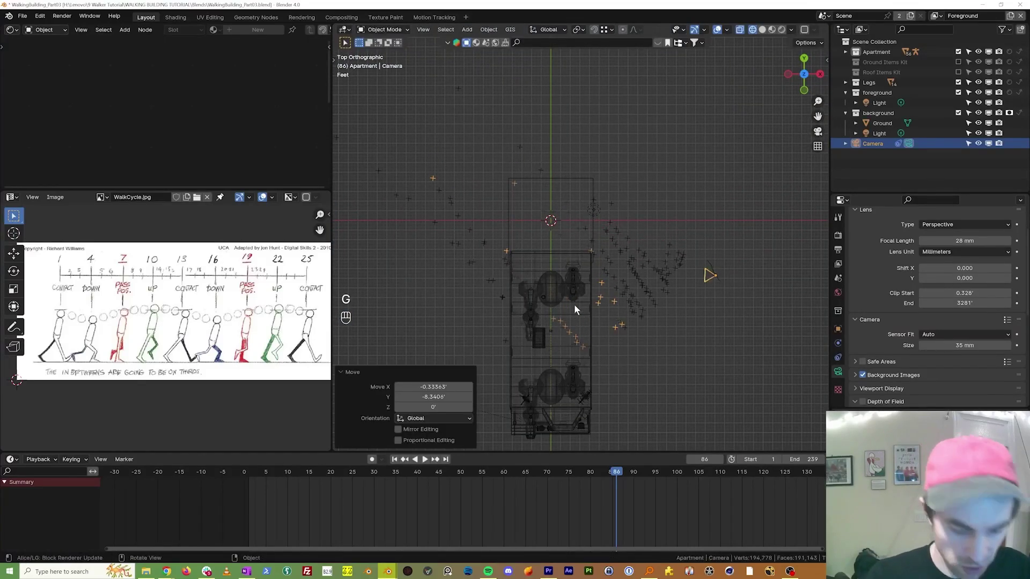
{"action": "key", "text": "r"}
{"action": "key", "text": "g"}
{"action": "key", "text": "r"}
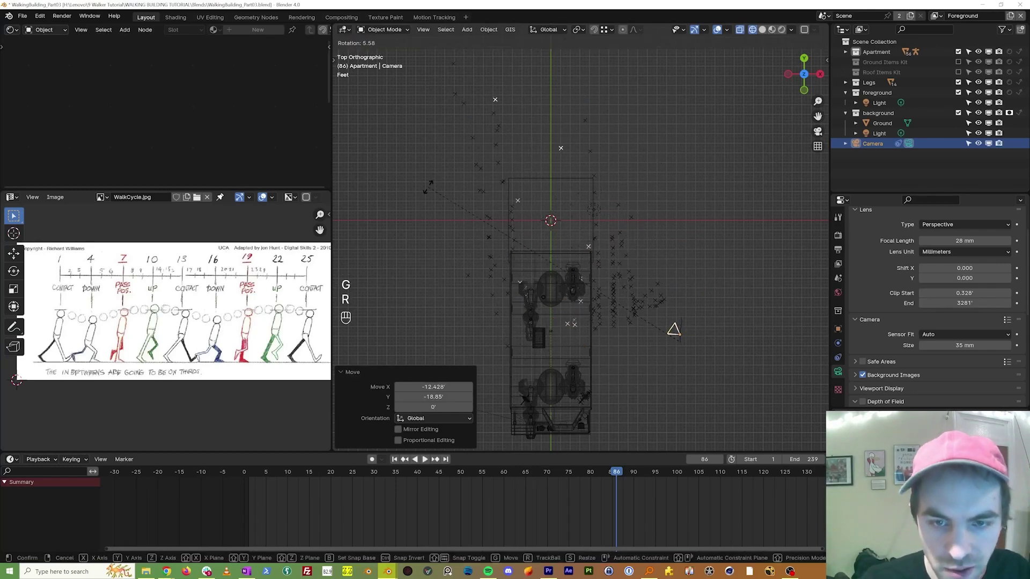
{"action": "key", "text": "g"}
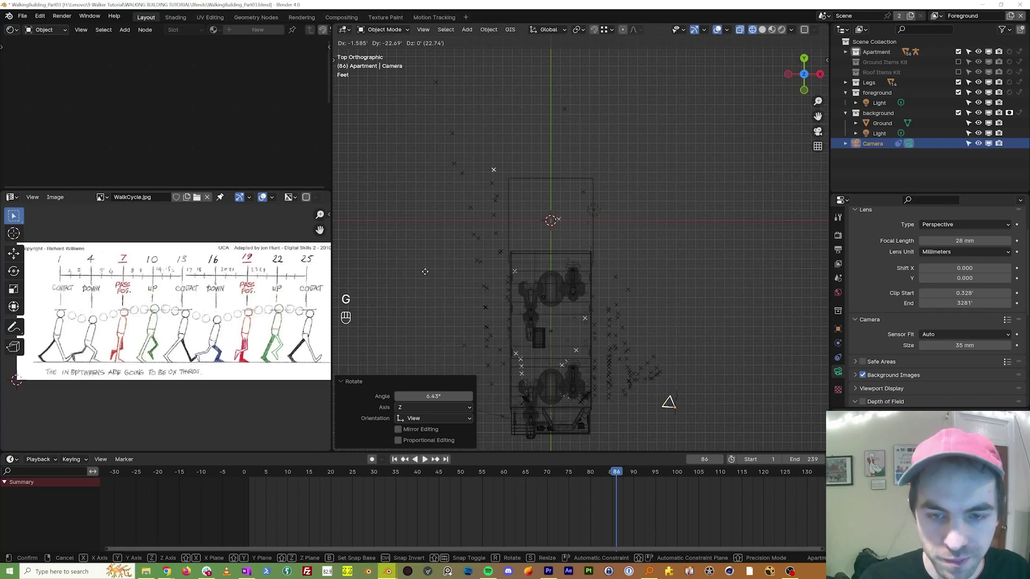
{"action": "key", "text": "KP_0"}
Jump to frame 1 and play the shot through the camera
{"action": "key", "text": "shift+Left"}
{"action": "key", "text": "space"}
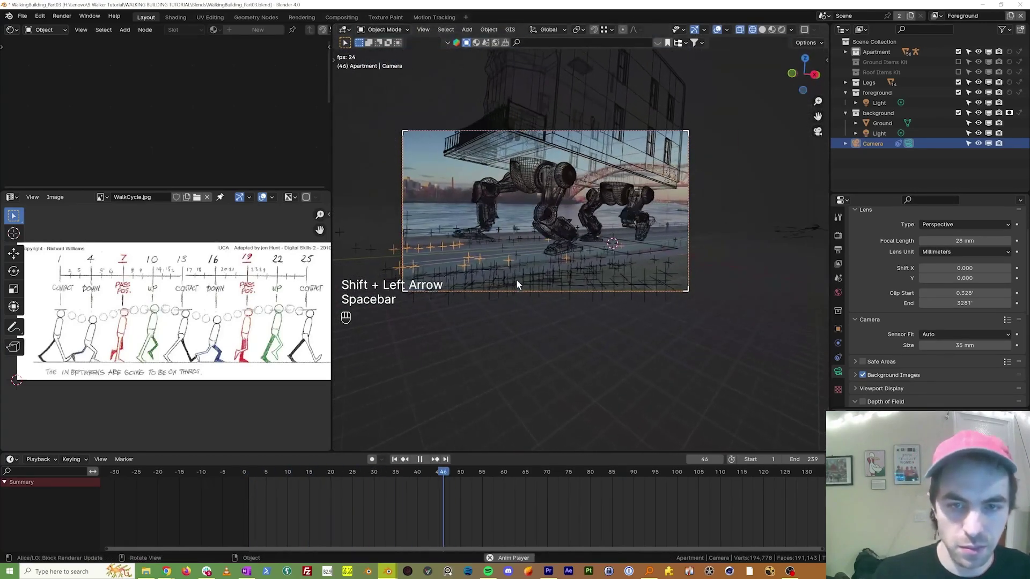
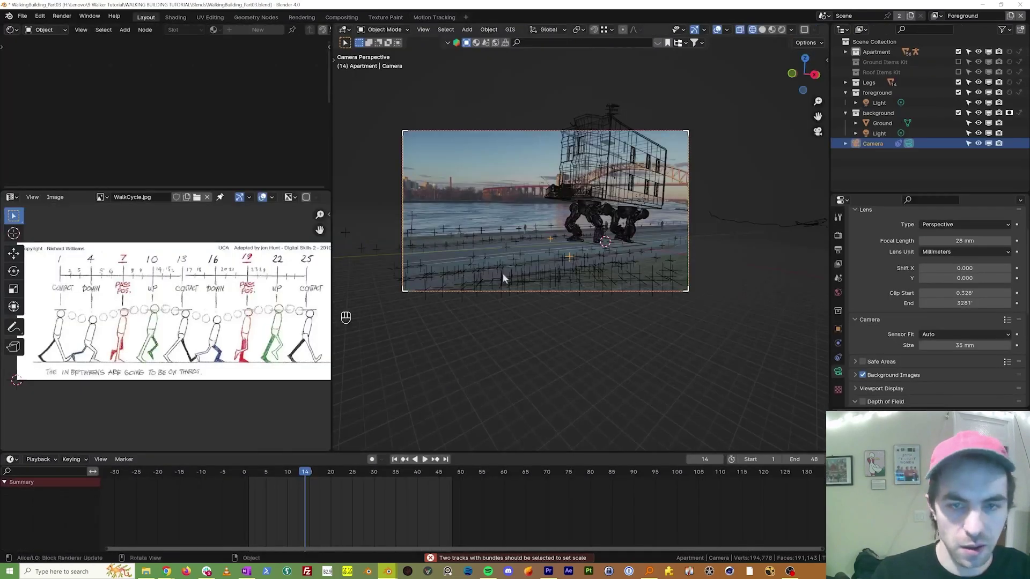
Replay from the start, then select all the walk-cycle keyframes in the Dope Sheet
{"action": "key", "text": "shift+Left"}
{"action": "key", "text": "space"}
{"action": "key", "text": "ctrl+z"}
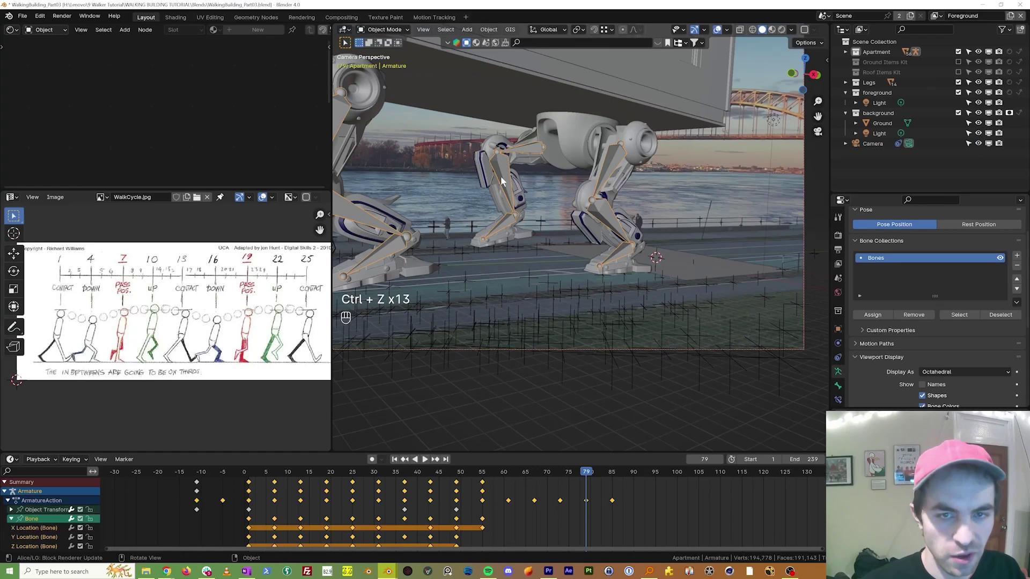
{"action": "key", "text": "ctrl+Tab"}
{"action": "key", "text": "a"}
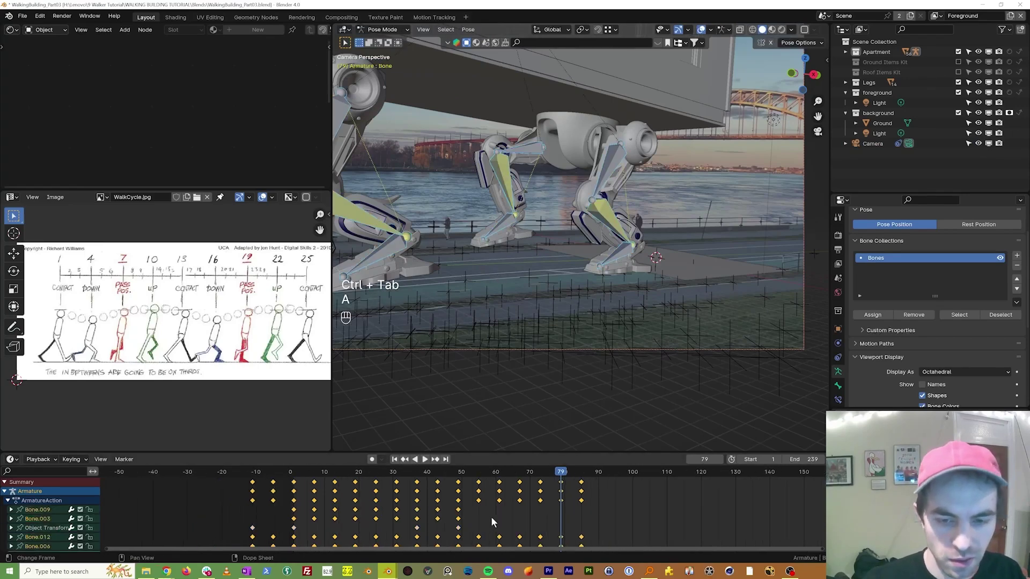
{"action": "left_click", "coordinate": [501, 500]}
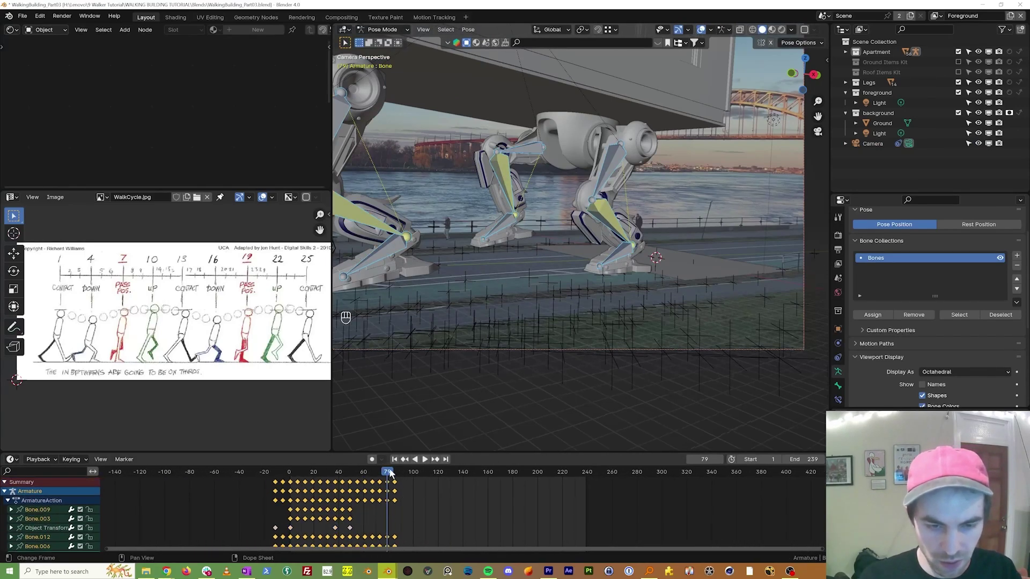
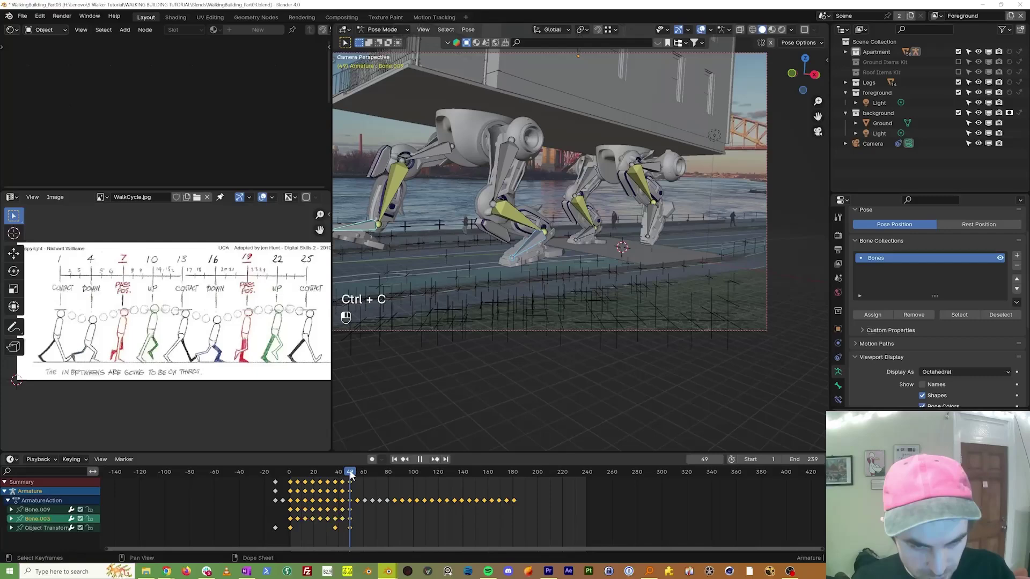
Paste the walk-cycle keyframes repeatedly further along the timeline past frame 180 and play back the result
{"action": "key", "text": "ctrl+v"}
{"action": "left_click", "coordinate": [410, 473]}
{"action": "key", "text": "ctrl+v"}
{"action": "left_click_drag", "start_coordinate": [414, 473], "coordinate": [427, 473]}
{"action": "key", "text": "ctrl+v"}
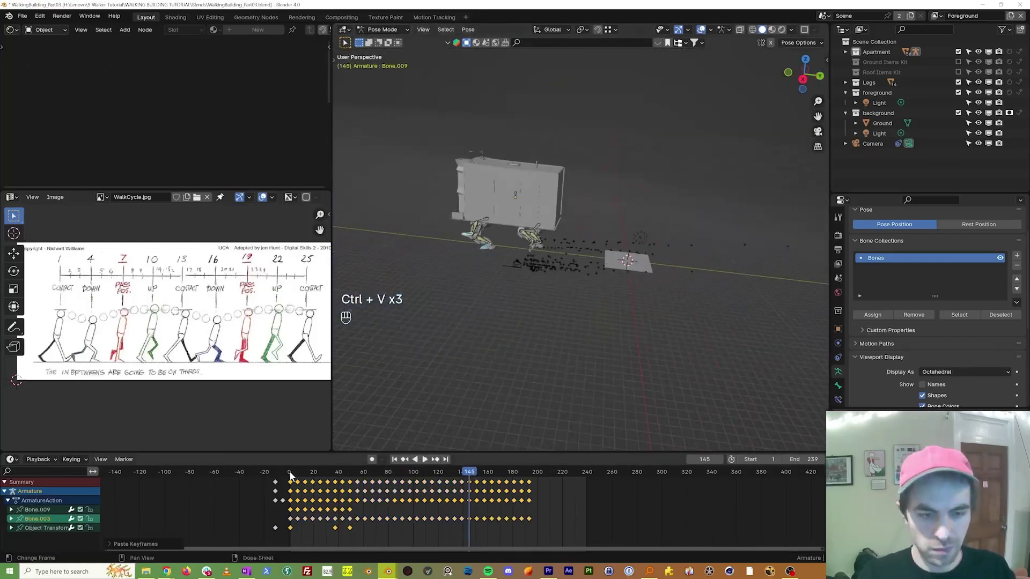
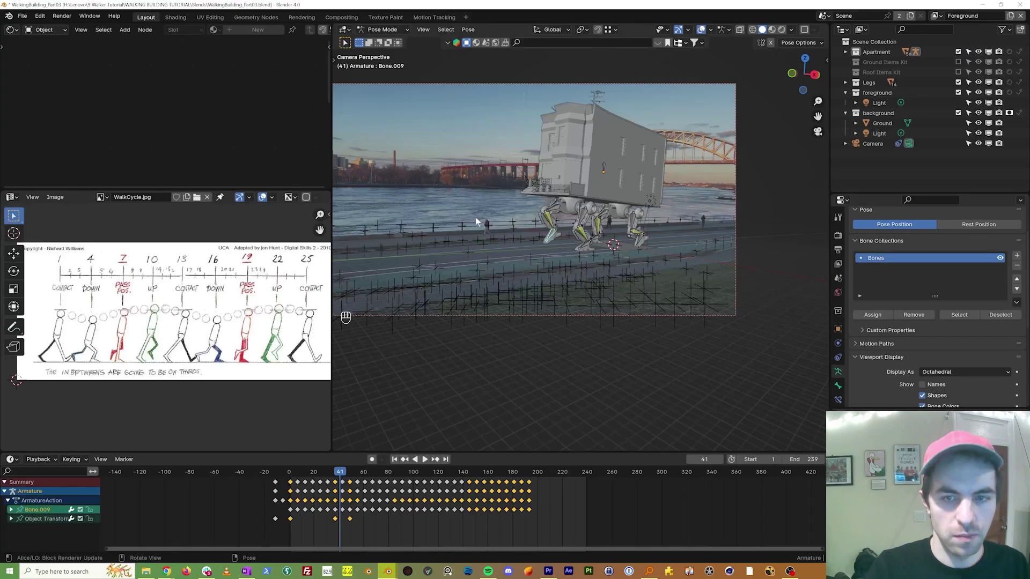
{"action": "key", "text": "space"}
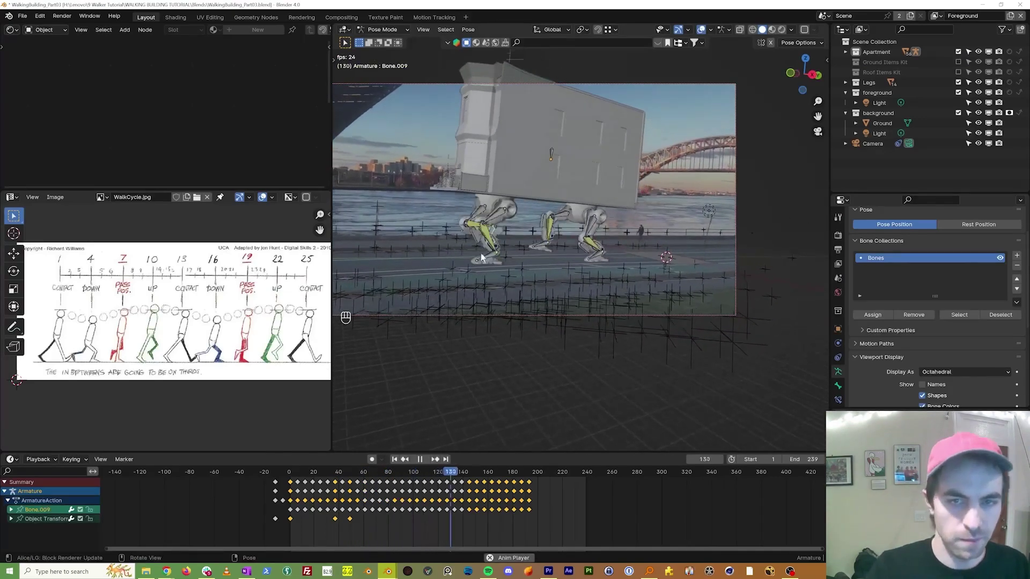
{"action": "key", "text": "space"}
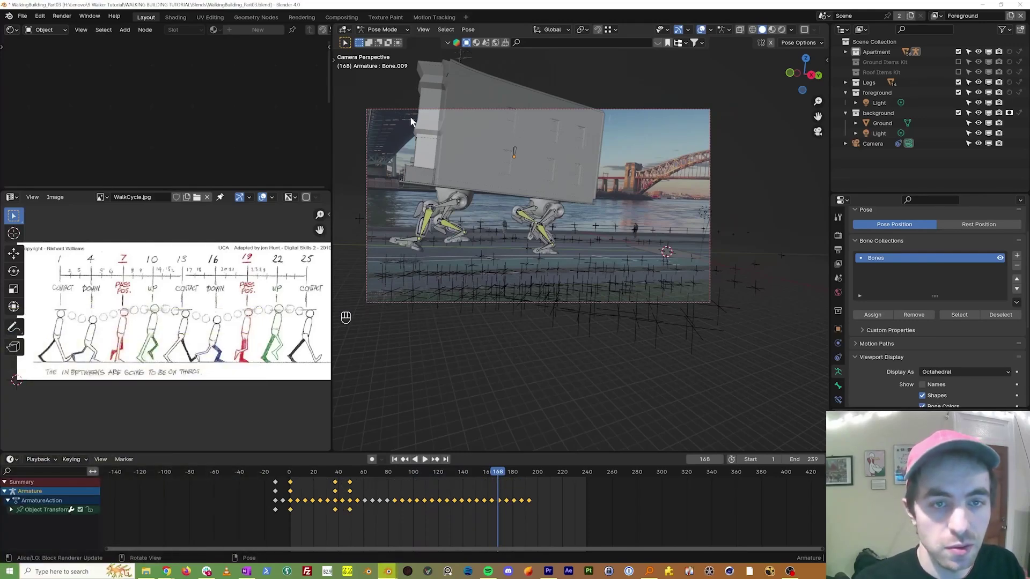
Nudge the keyframes along X and replay the walk from frame 1 through the camera several times
{"action": "key", "text": "ctrl+Tab"}
{"action": "key", "text": "g"}
{"action": "key", "text": "x"}
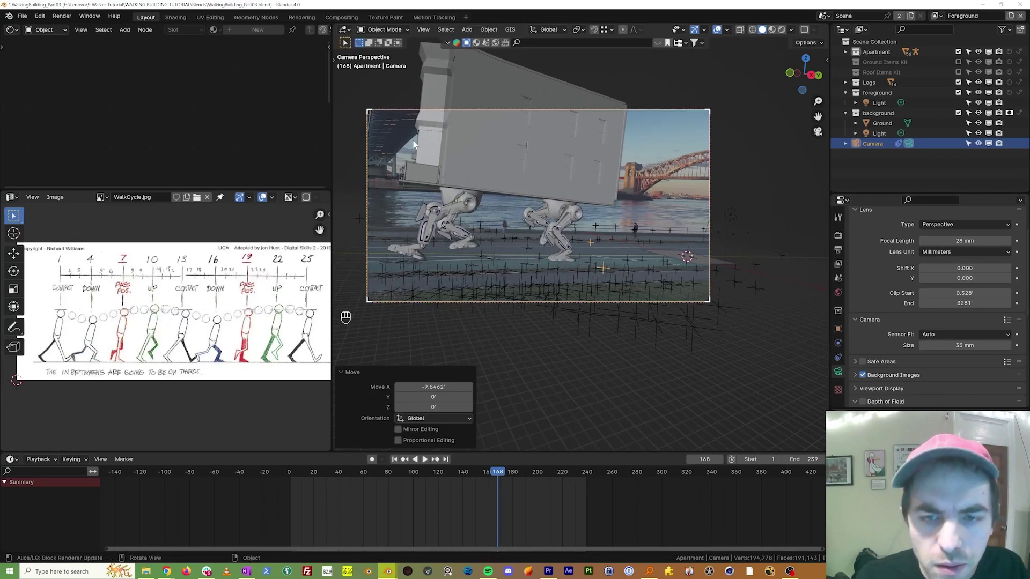
{"action": "key", "text": "space"}
{"action": "key", "text": "shift+Left"}
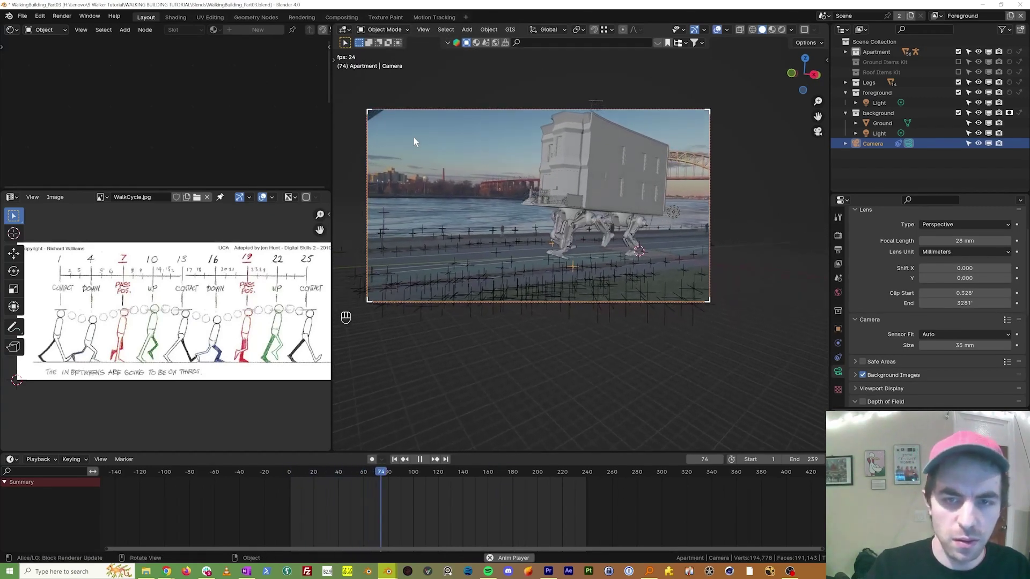
{"action": "key", "text": "space"}
{"action": "key", "text": "shift+Left"}
{"action": "key", "text": "space"}
{"action": "key", "text": "space"}
{"action": "middle_click", "coordinate": [552, 253]}
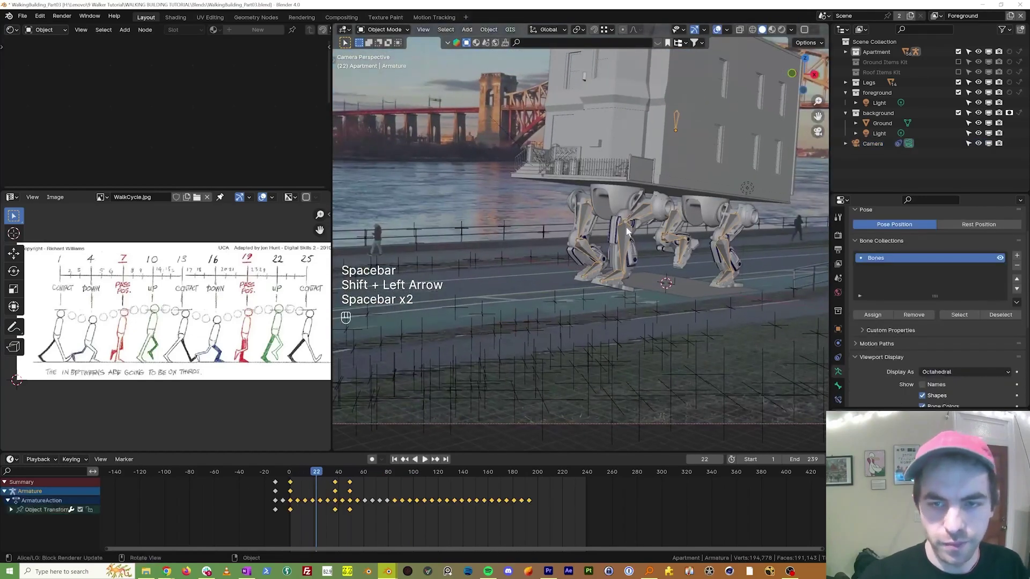
Toggle the lower editor to the Graph Editor showing the armature's walk curves
{"action": "key", "text": "ctrl+Tab"}
{"action": "key", "text": "ctrl+Tab"}
{"action": "key", "text": "ctrl+Tab"}
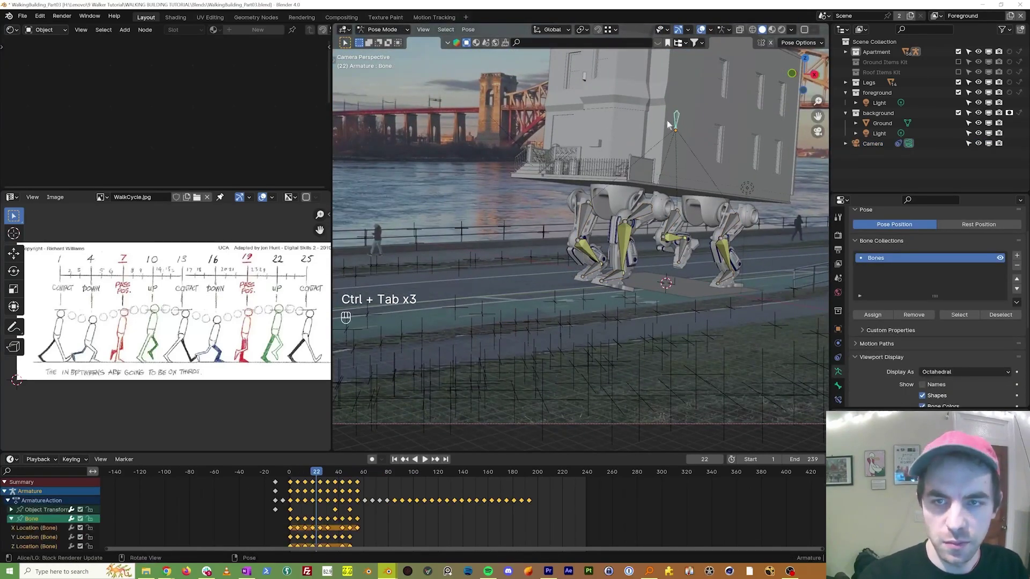
{"action": "middle_click", "coordinate": [384, 422]}
Undo the last change while viewing the armature's transform curves in the Graph Editor
{"action": "key", "text": "ctrl+z"}
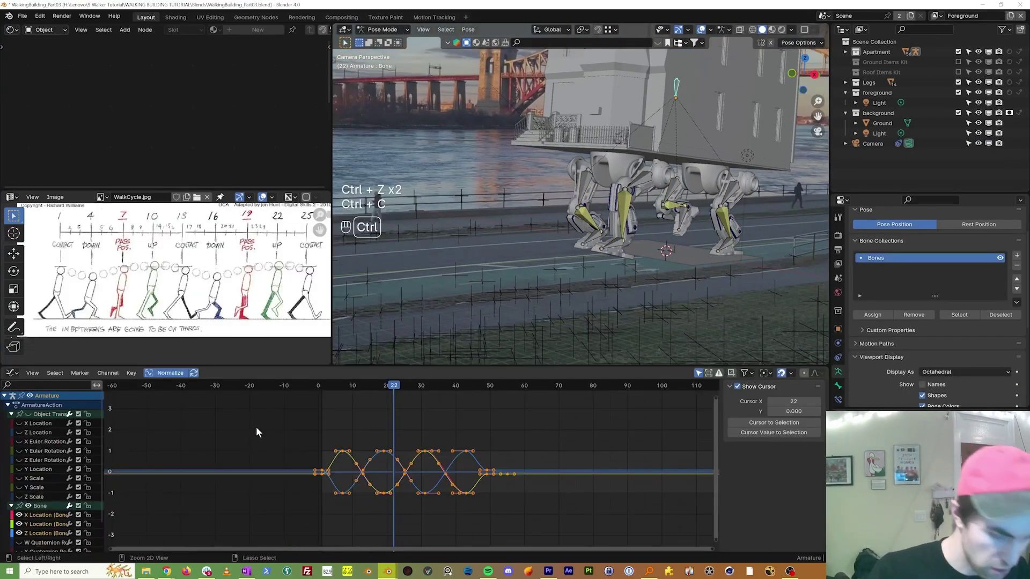
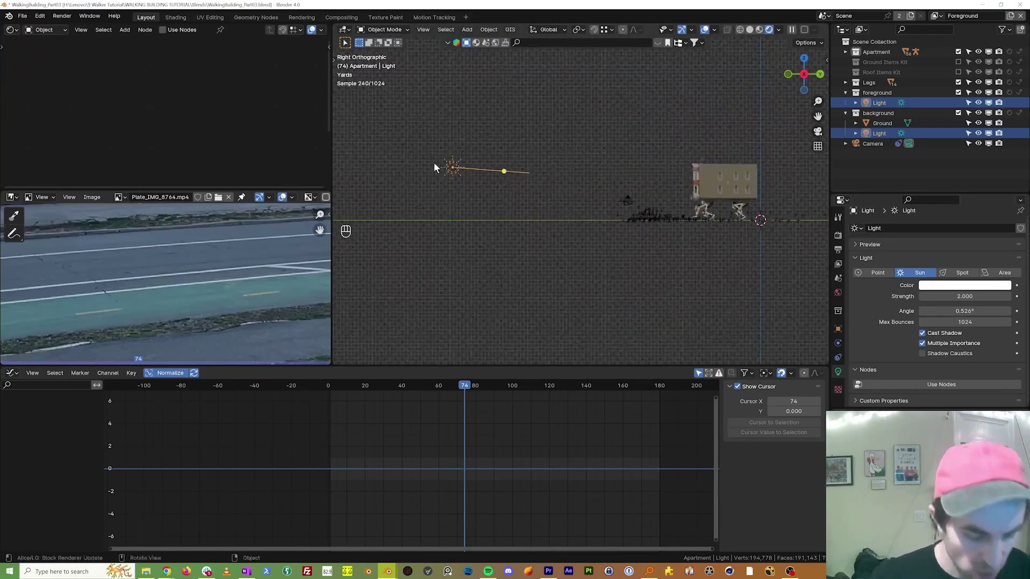
Reorient the selected sun lamps and return to the camera's view of the scene
{"action": "key", "text": "r"}
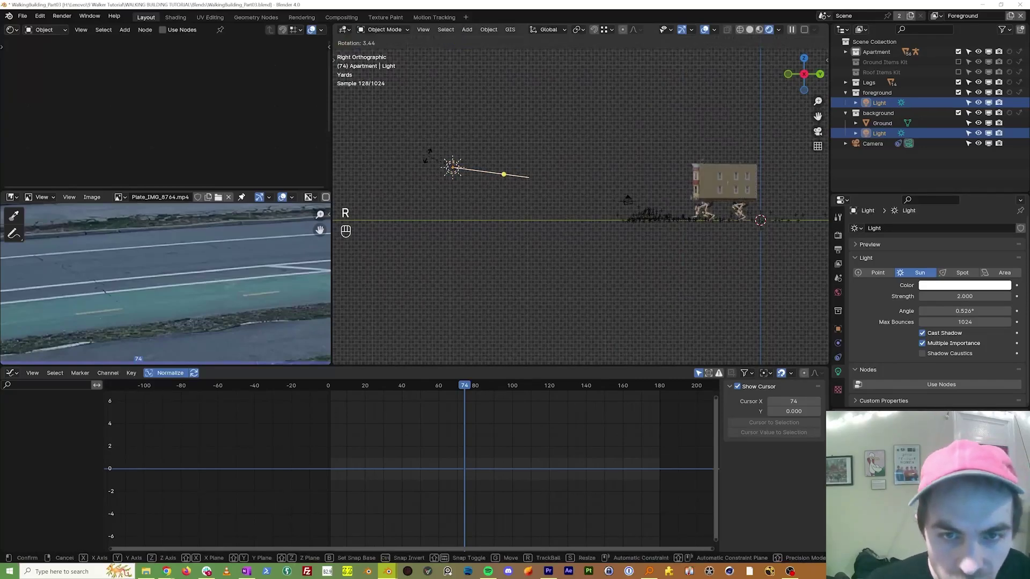
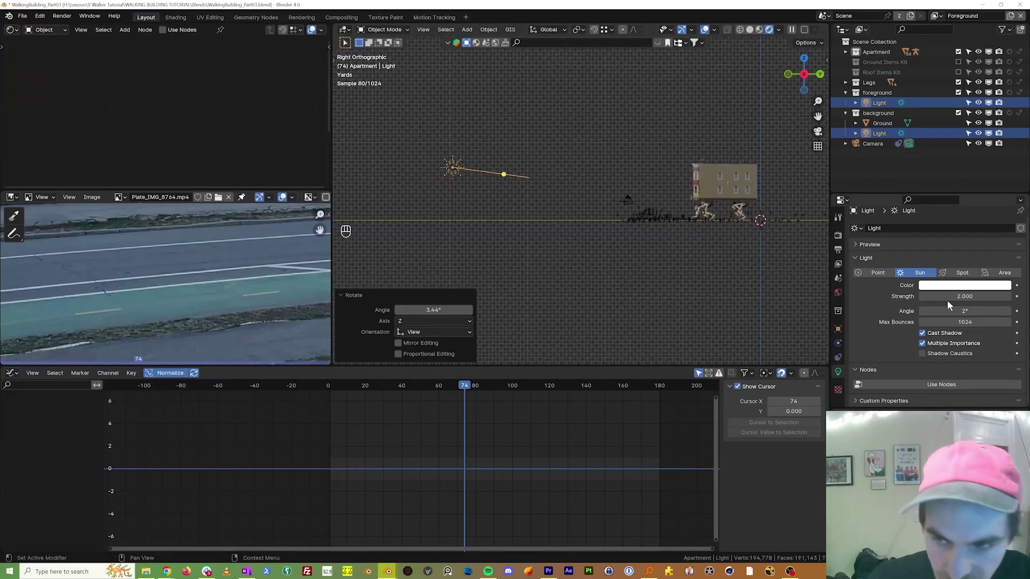
{"action": "key", "text": "KP_0"}
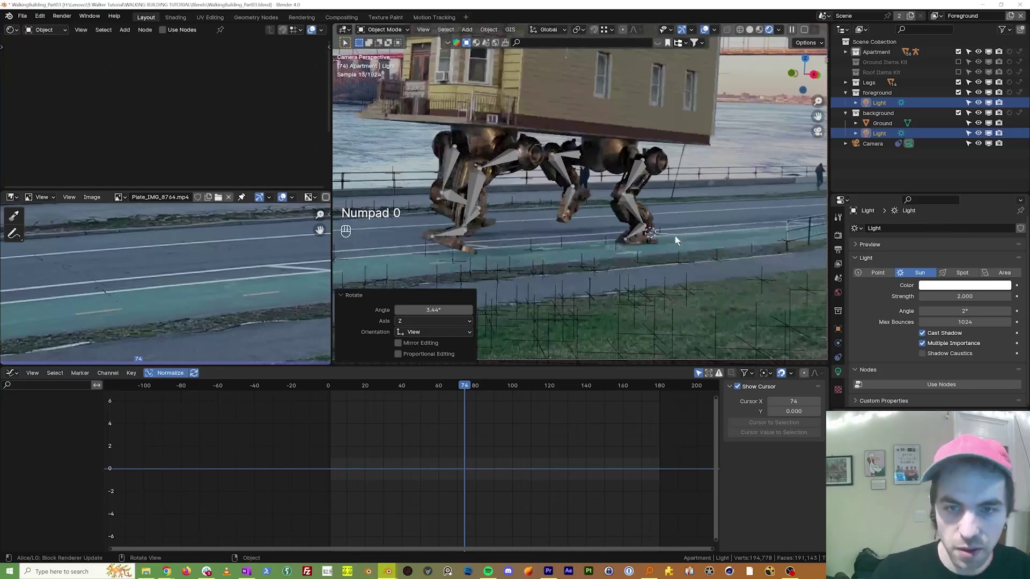
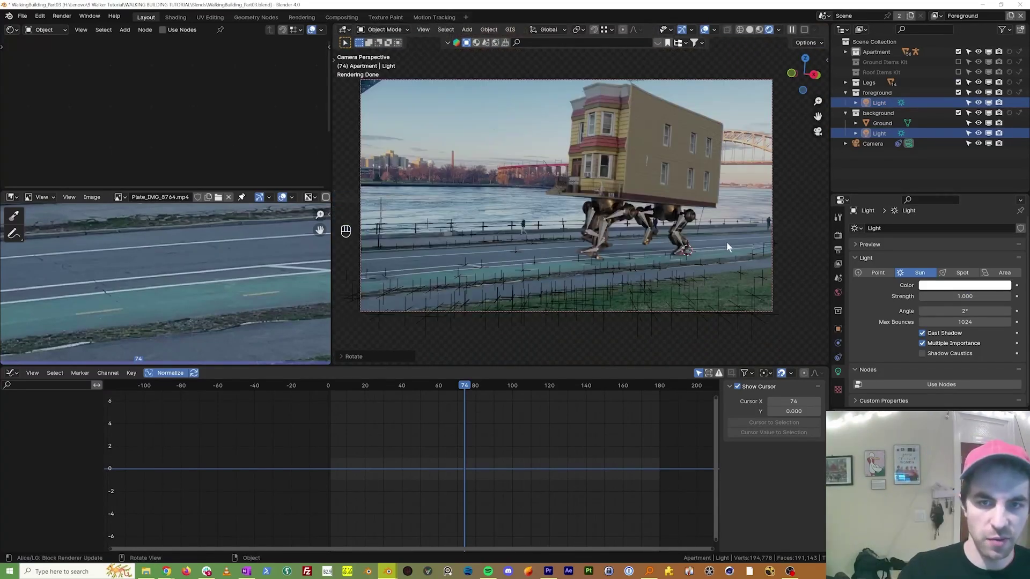
Drag Apartment and Legs into the foreground collection alongside its Light in the Outliner
{"action": "left_click", "coordinate": [848, 105]}
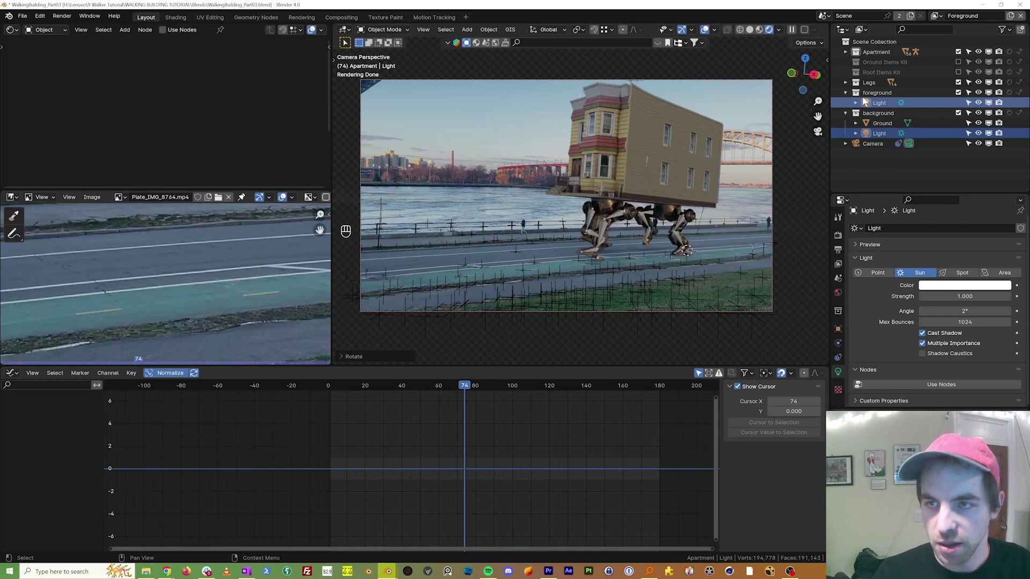
{"action": "left_click", "coordinate": [858, 55]}
{"action": "left_click", "coordinate": [862, 55]}
{"action": "left_click", "coordinate": [861, 74]}
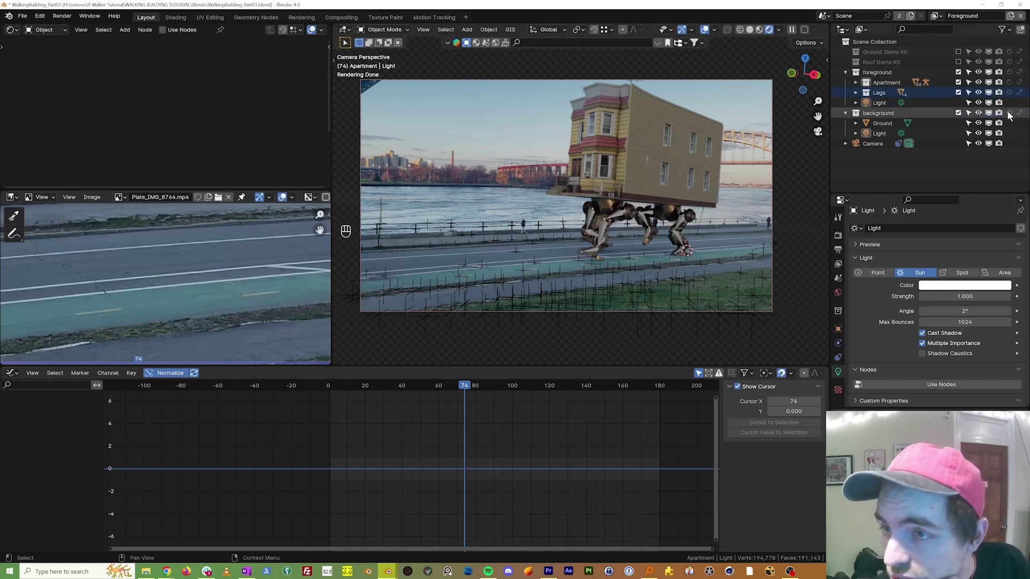
{"action": "left_click", "coordinate": [1012, 115]}
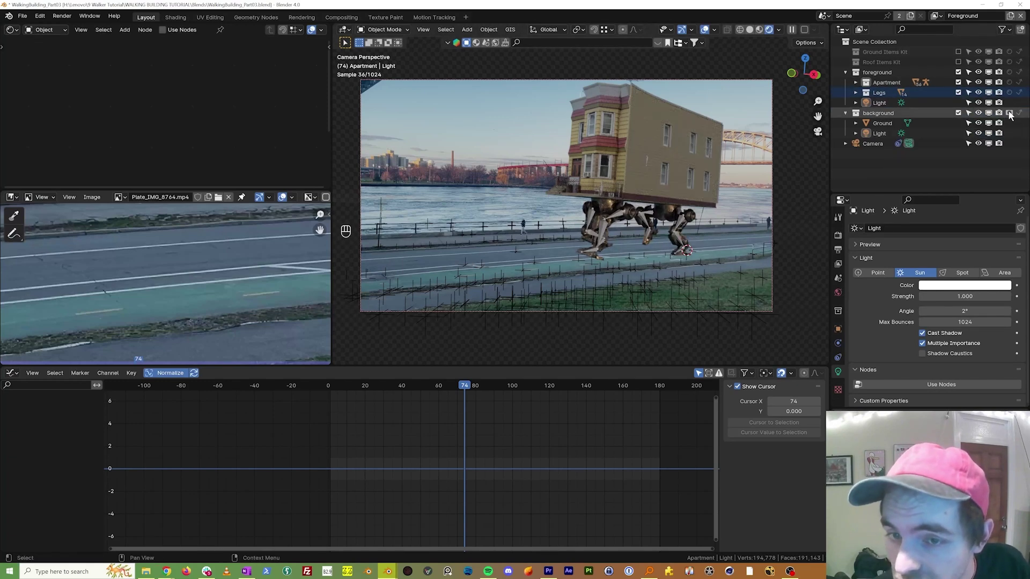